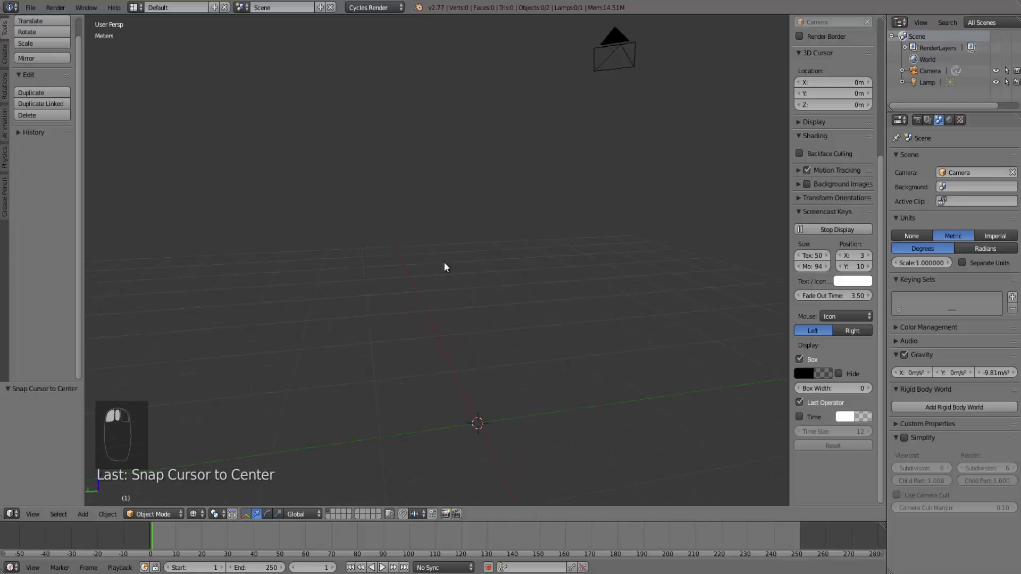
Step: Add a Bezier curve at the origin and view it from the top in orthographic mode
left_click_drag(471, 255, 468, 271)
key("shift+a")
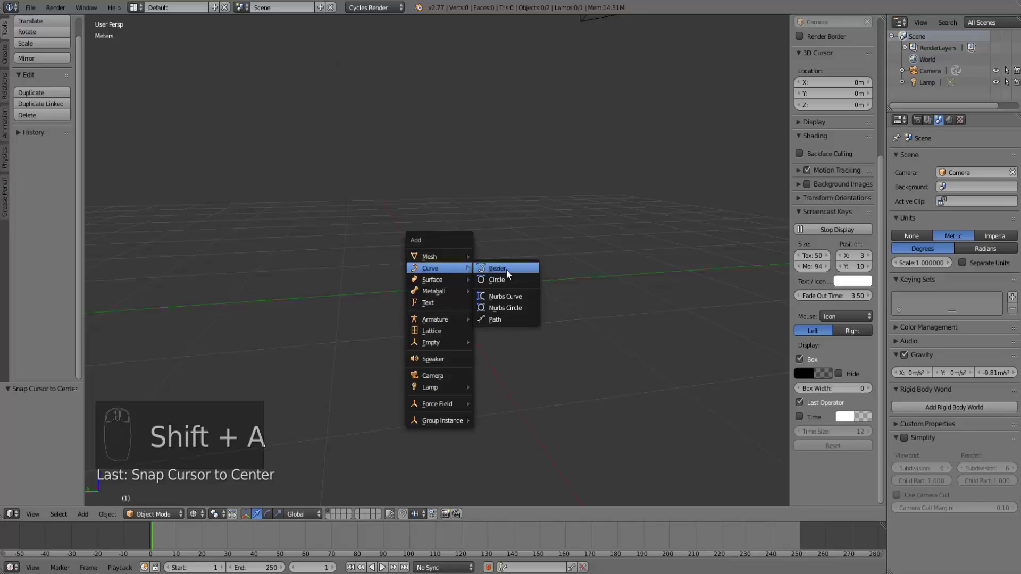
key("KP_1")
key("KP_5")
key("KP_7")
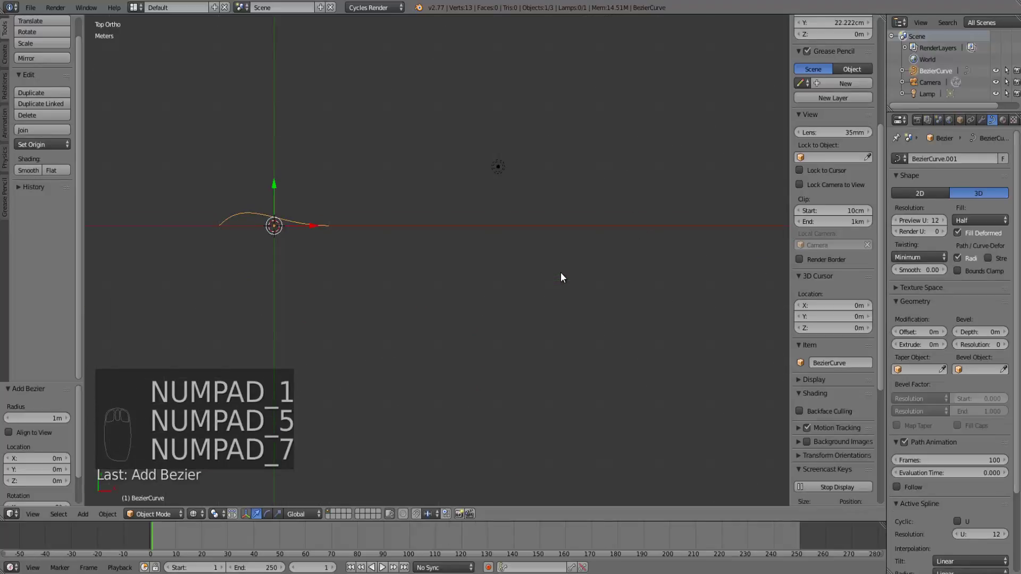
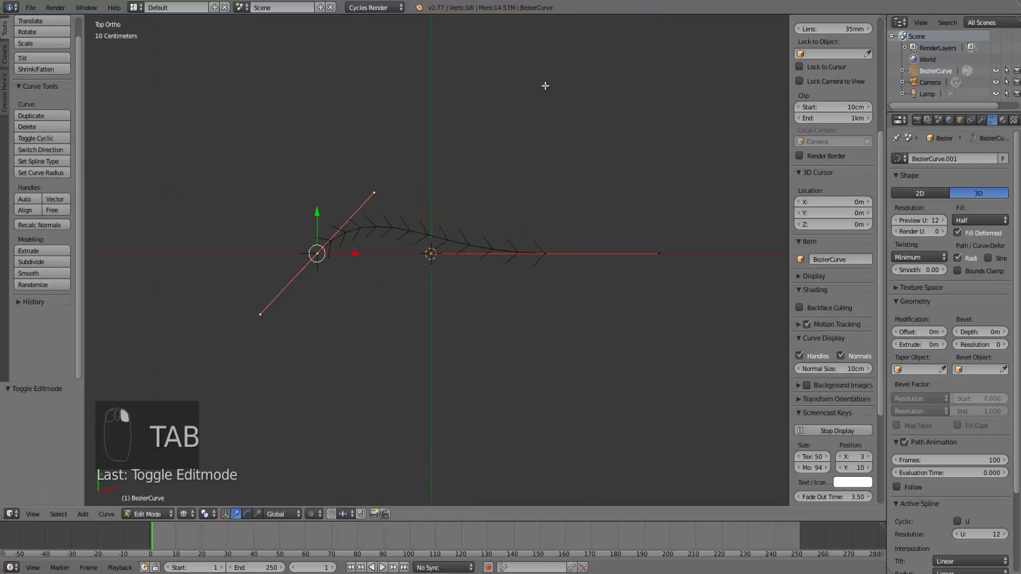
Step: Flatten the point handles, extrude a third point and rotate its handles to bend the curve into an L
key("r")
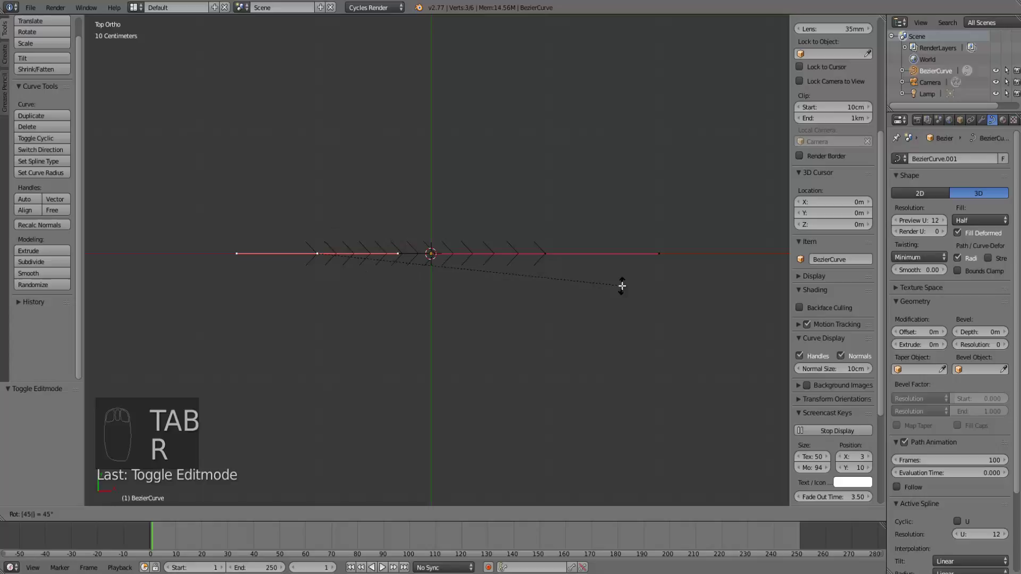
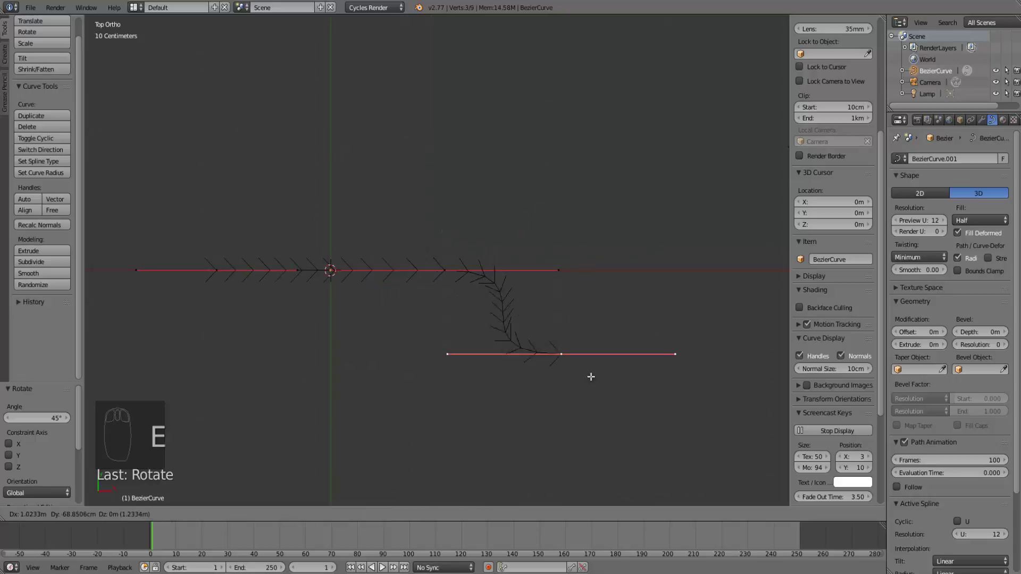
key("shift+s")
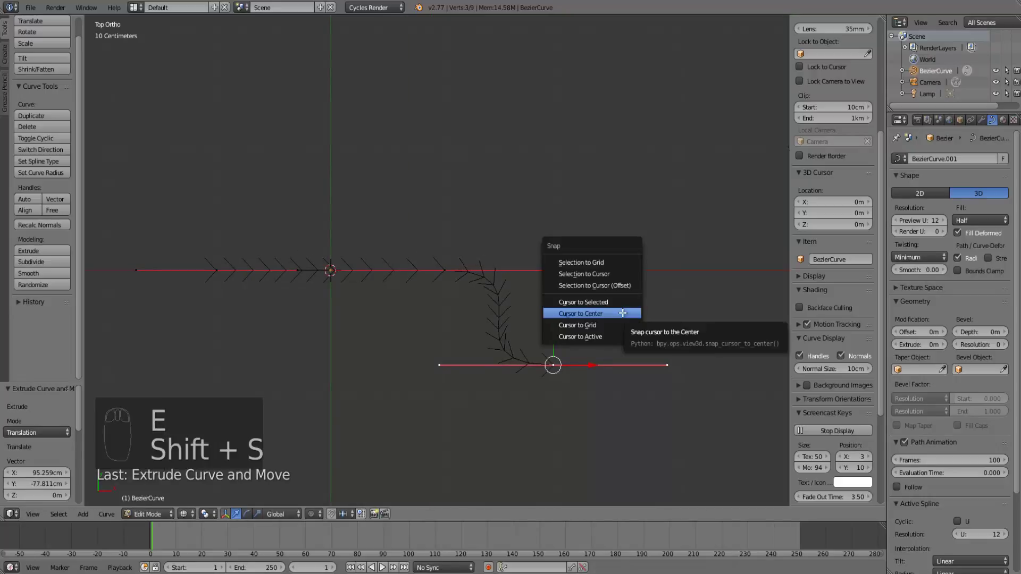
key("r")
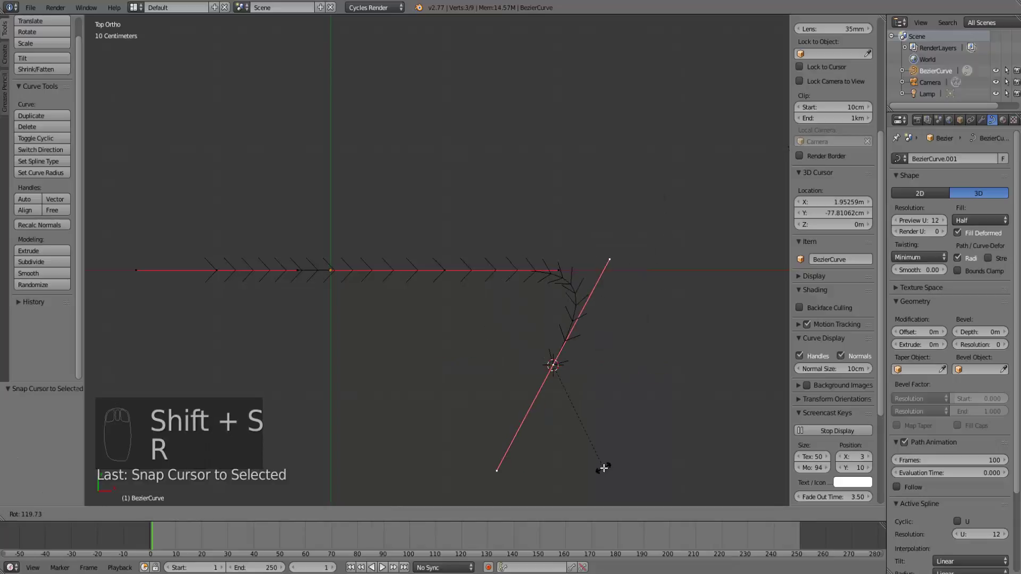
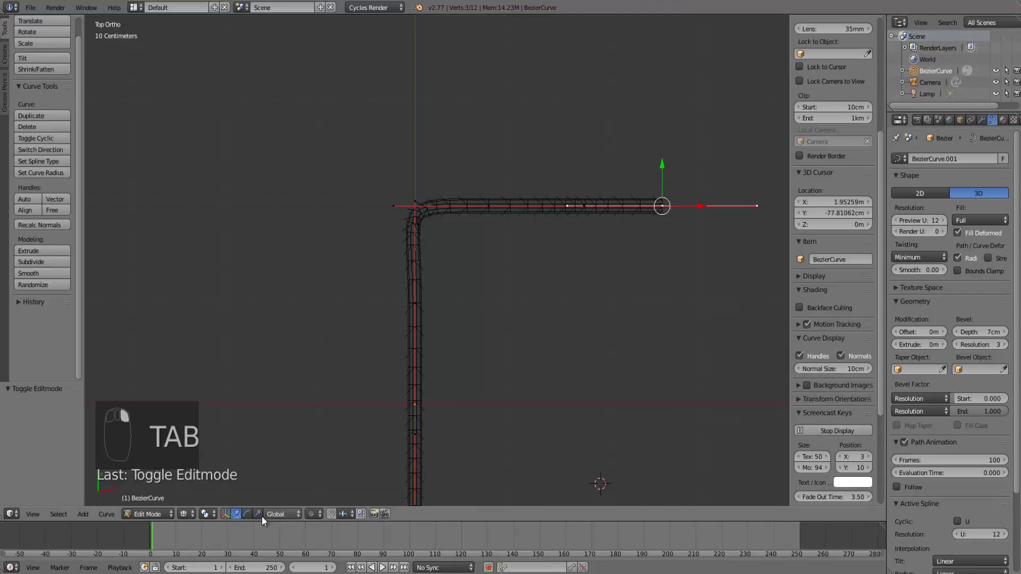
Step: Extrude two more end points so the 7 cm tube climbs then drops into a winding pipe
left_click(131, 516)
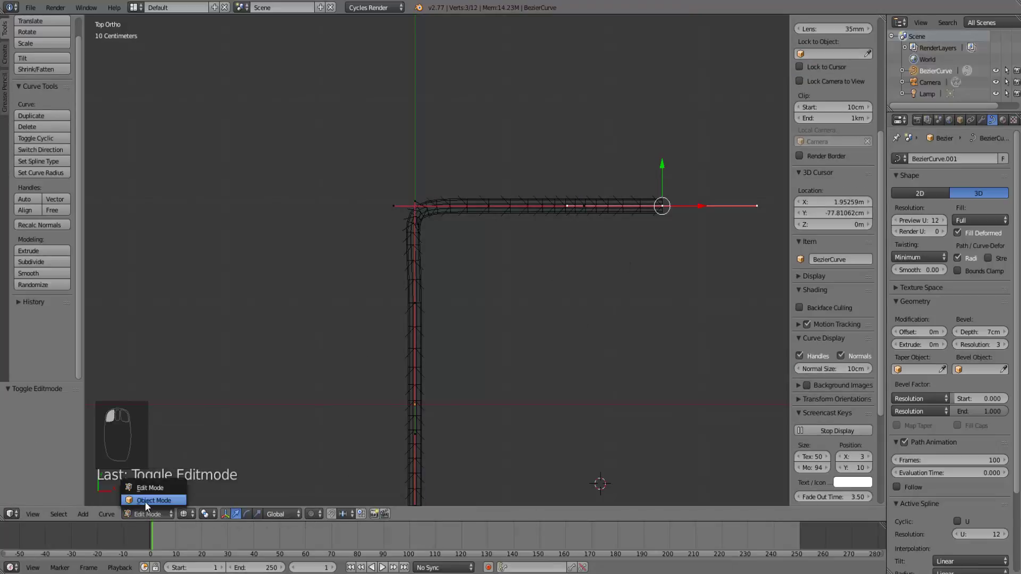
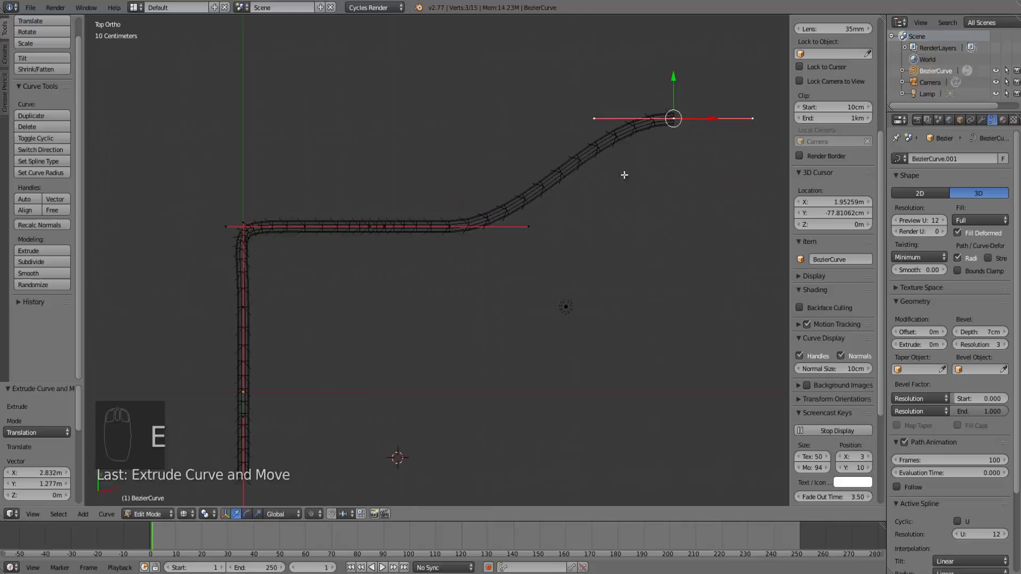
key("space")
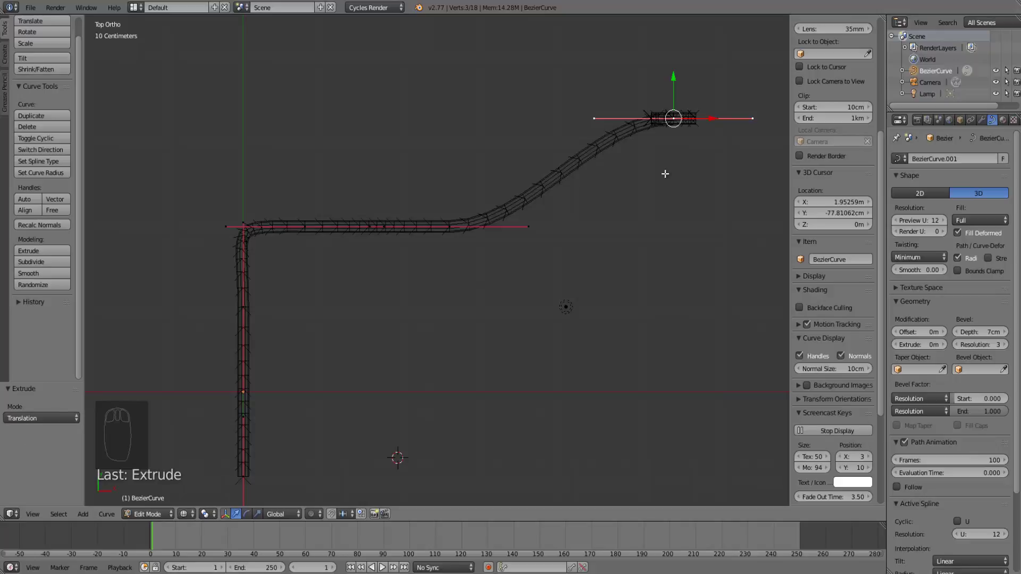
key("g")
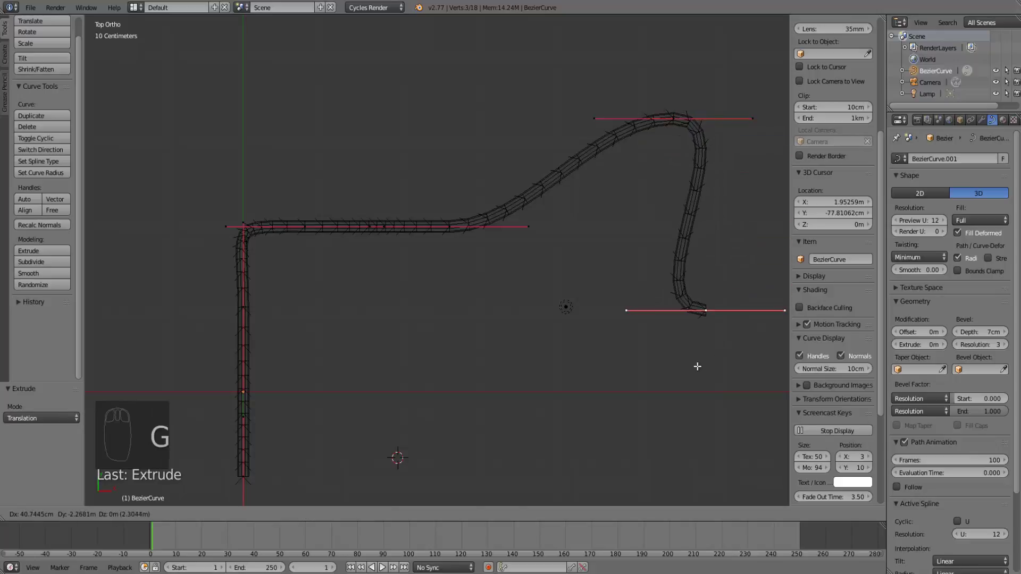
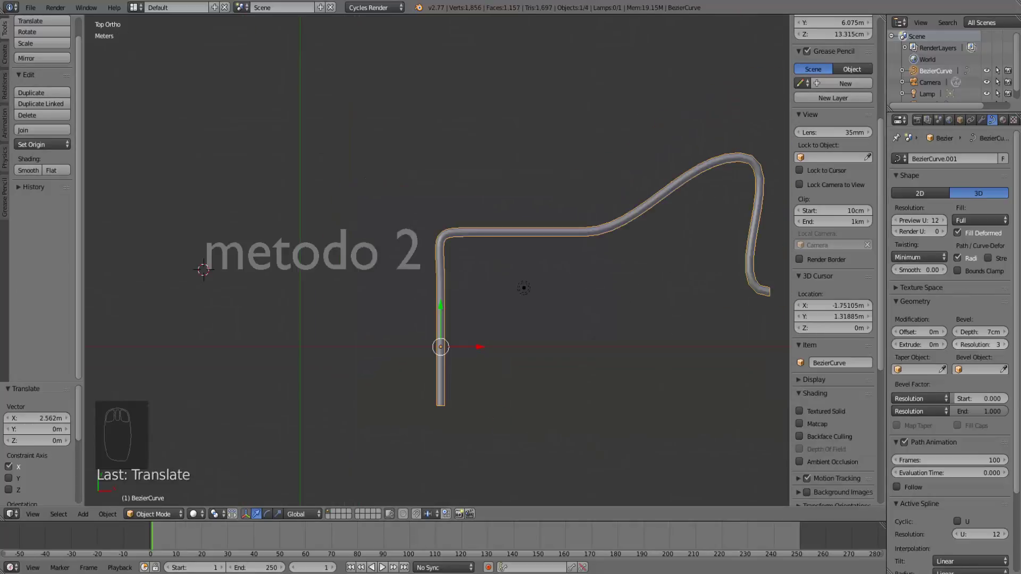
Step: Place the metodo 2 text label and snap the 3D cursor back to the scene centre
key("x")
left_click(429, 283)
key("Tab")
key("shift+s")
left_click_drag(530, 266, 493, 198)
Step: Add a cylinder and scale it in X/Y into a tall, thin post for the second method
key("shift+a")
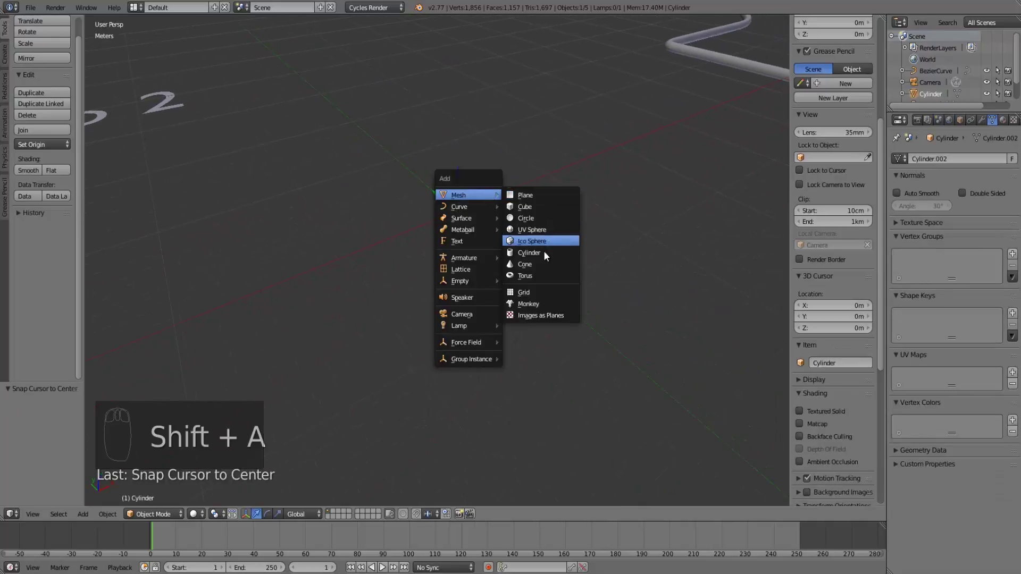
key("s")
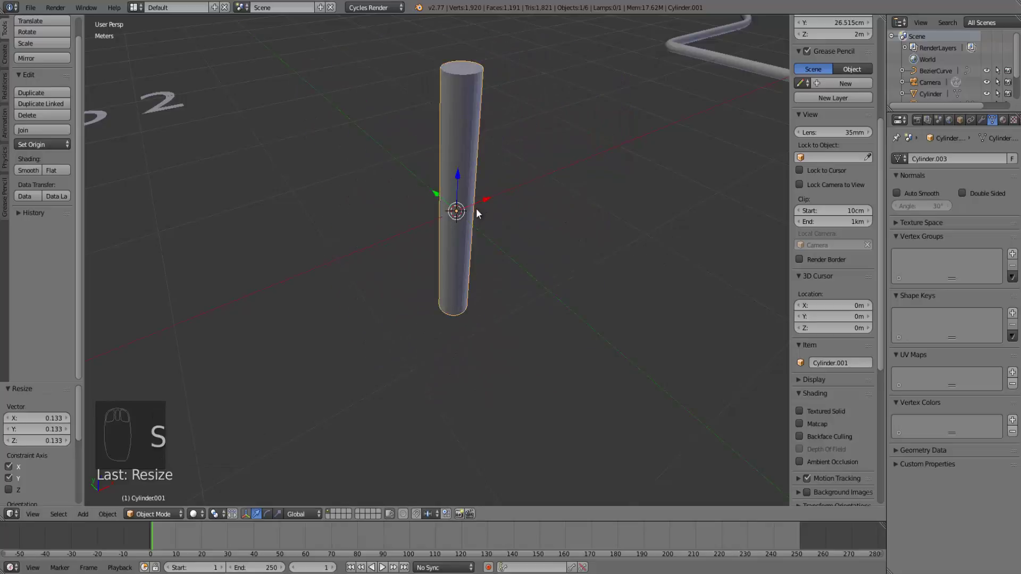
key("Tab")
Step: Add edge loops along the cylinder and reposition its extruded top section to bend the post
key("ctrl+r")
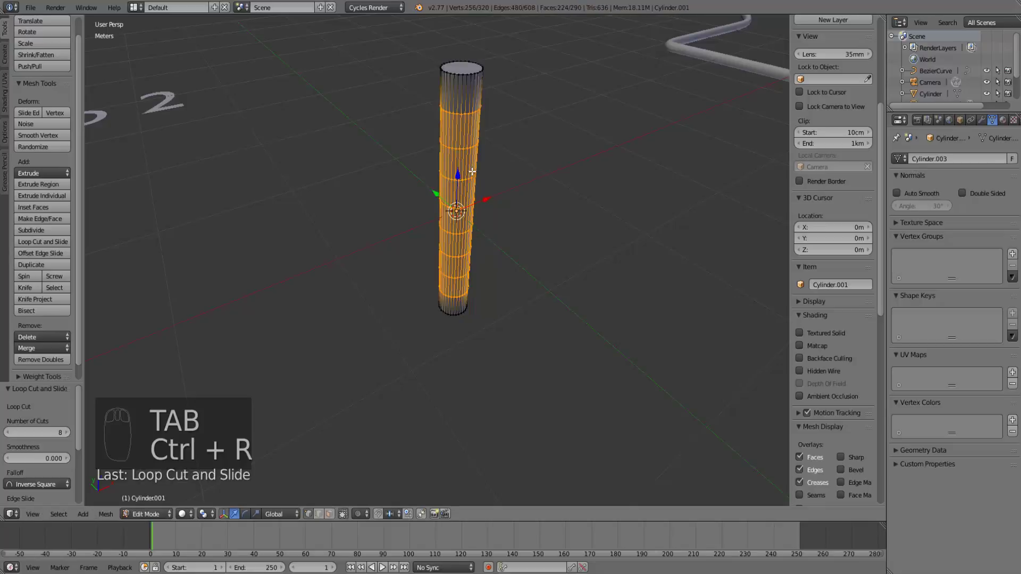
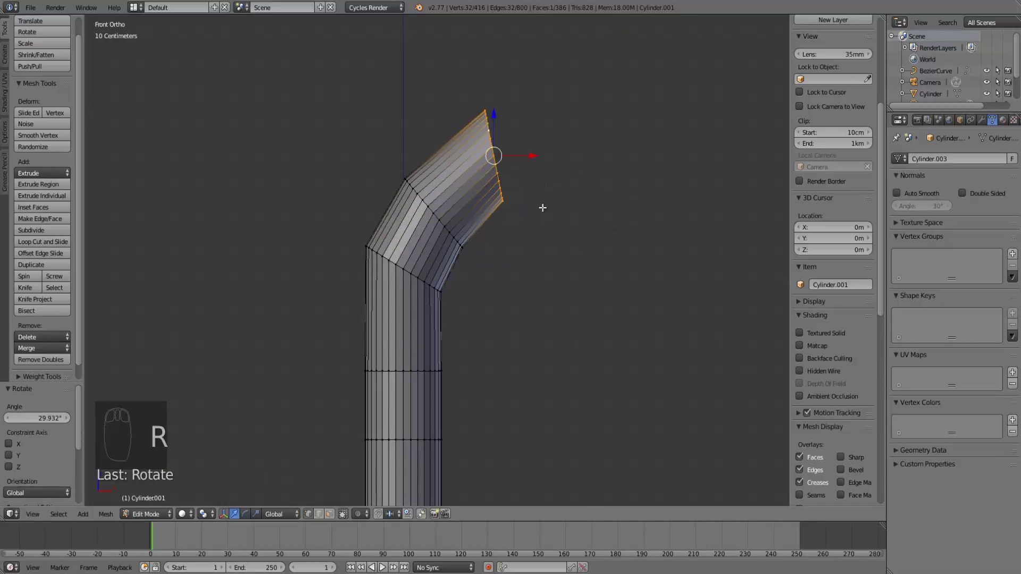
key("g")
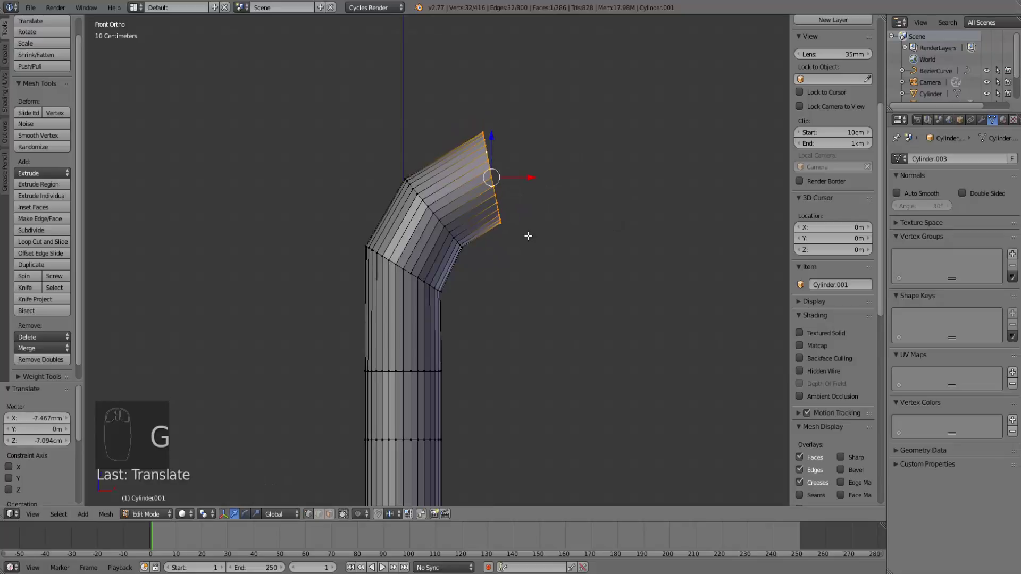
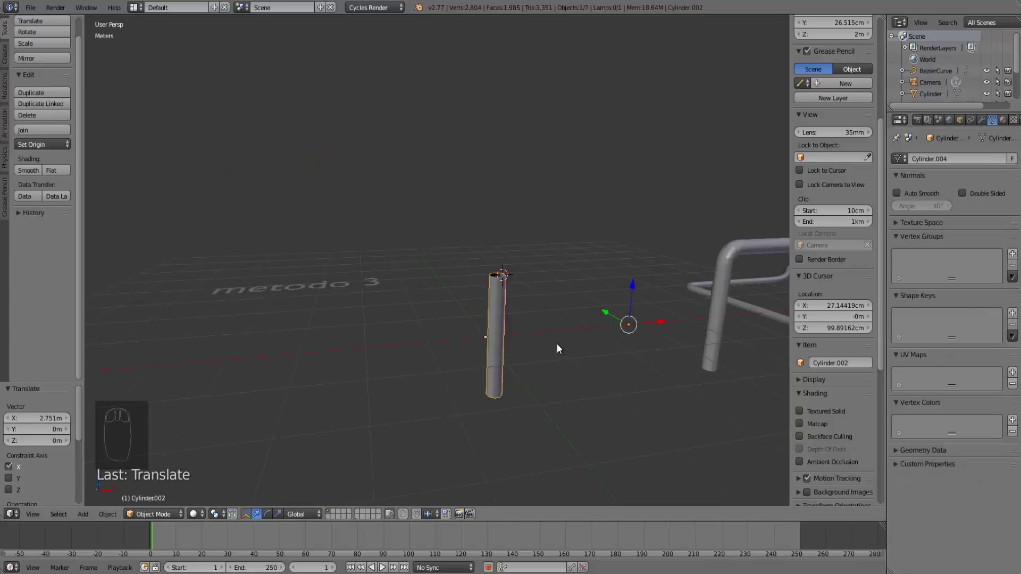
Step: Confirm the new cylinder's sideways position and frame it in front orthographic view
left_click(503, 351)
key("KP_1")
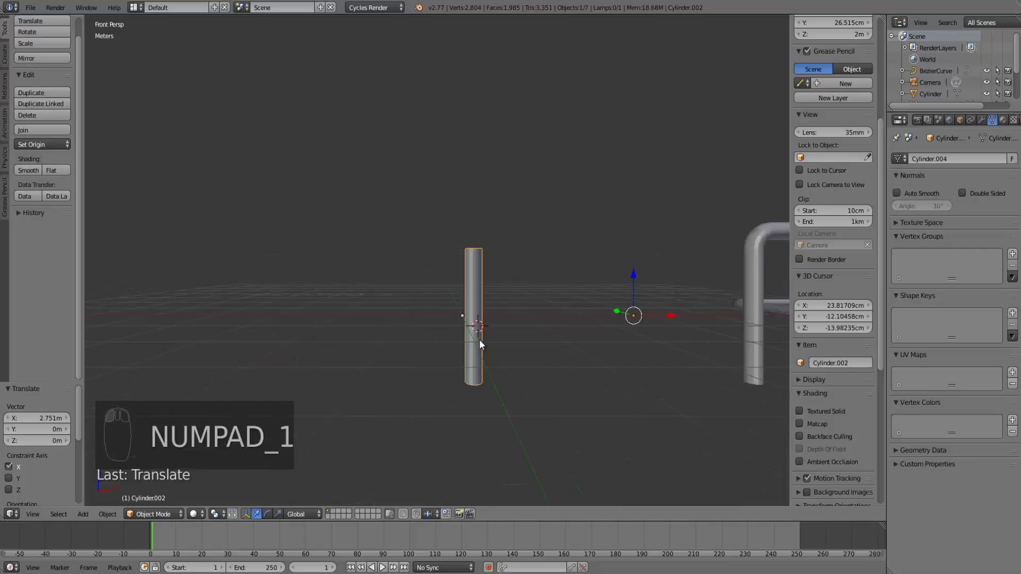
key("KP_5")
left_click_drag(480, 342, 405, 321)
Step: Set the 3D cursor on the cylinder and add a new Bezier curve there
left_click(405, 322)
key("shift+a")
left_click(516, 339)
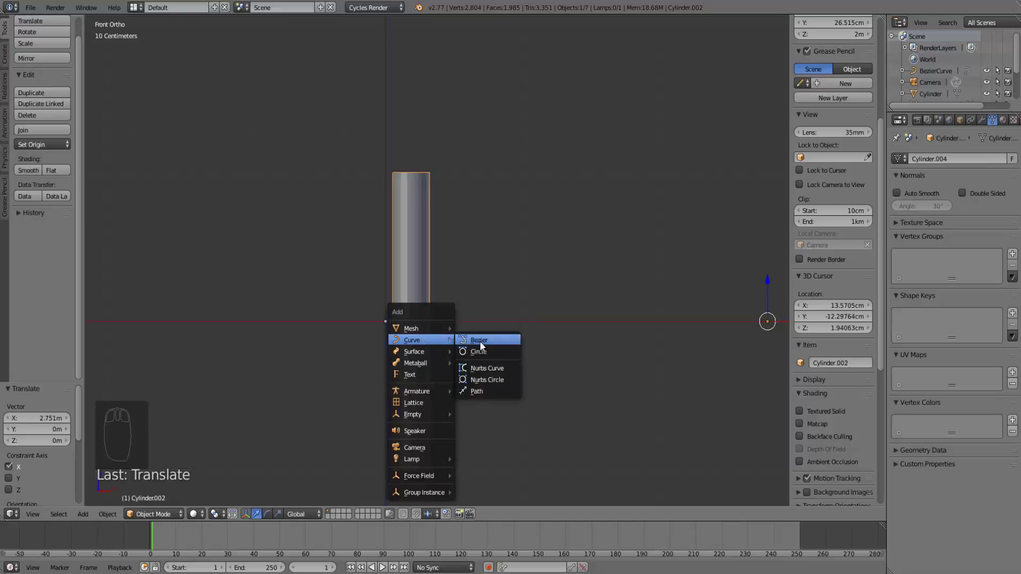
Step: Stand the new curve upright 90° on X and extrude a point rising from the cylinder top
key("r")
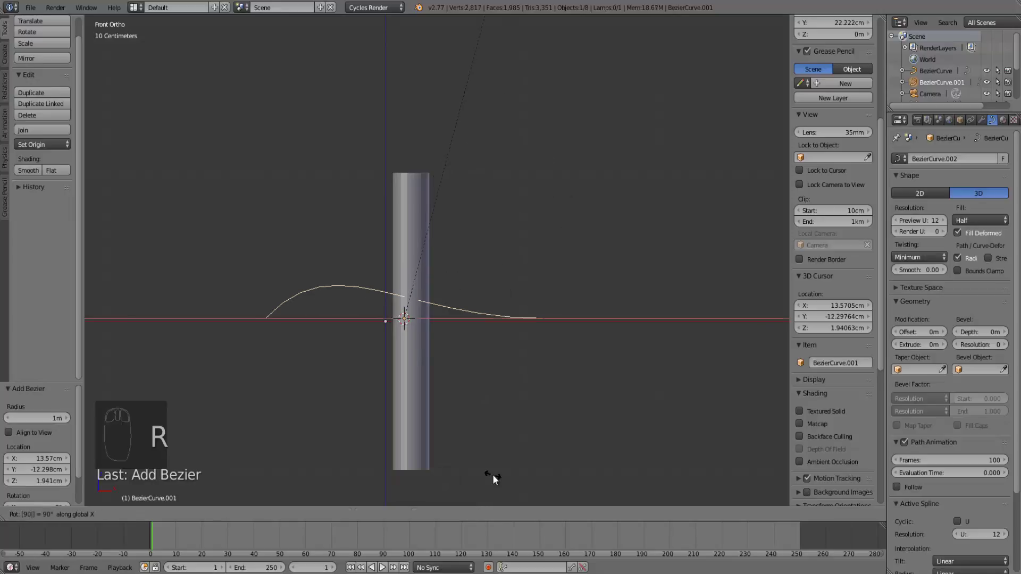
key("r")
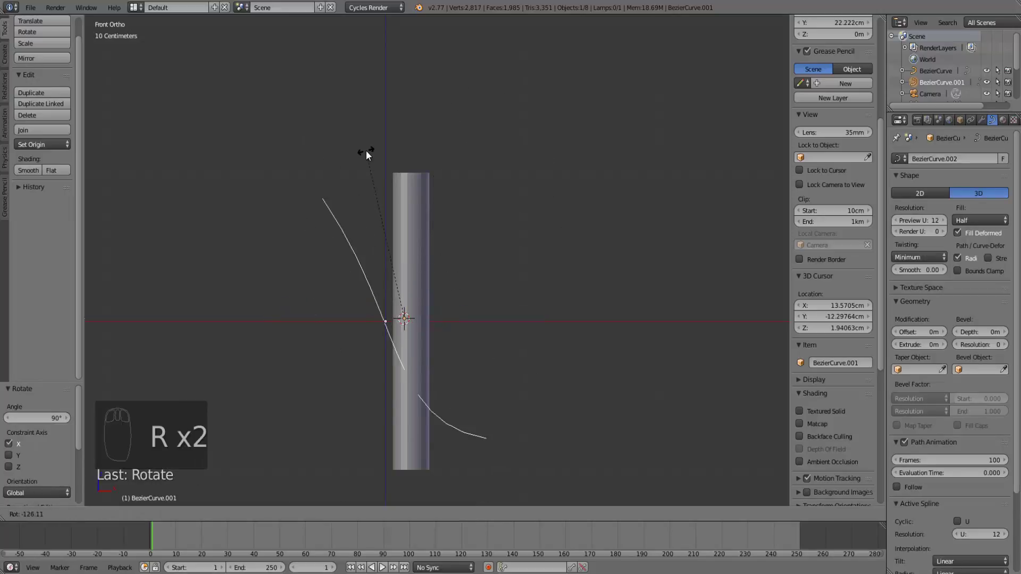
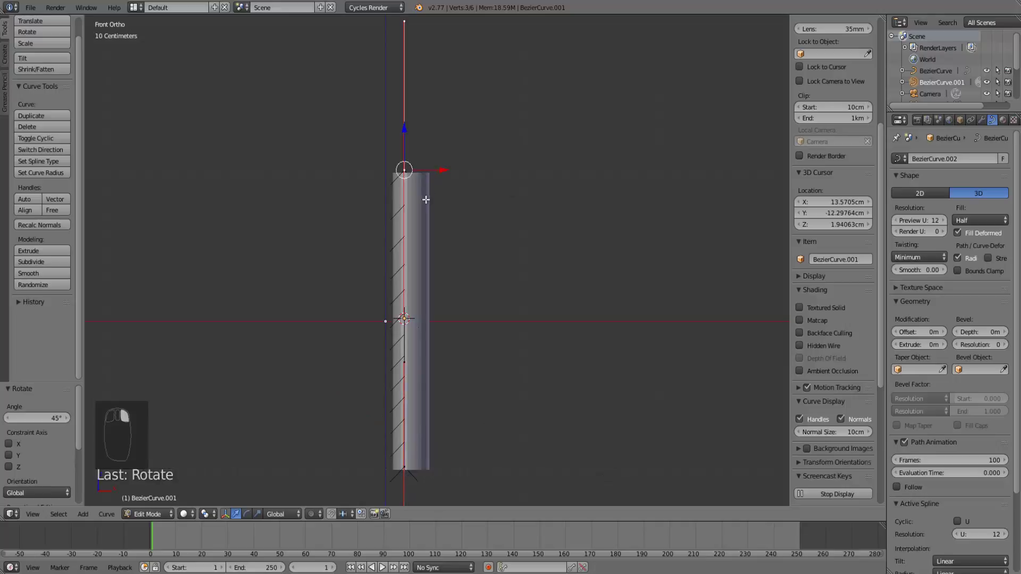
key("space")
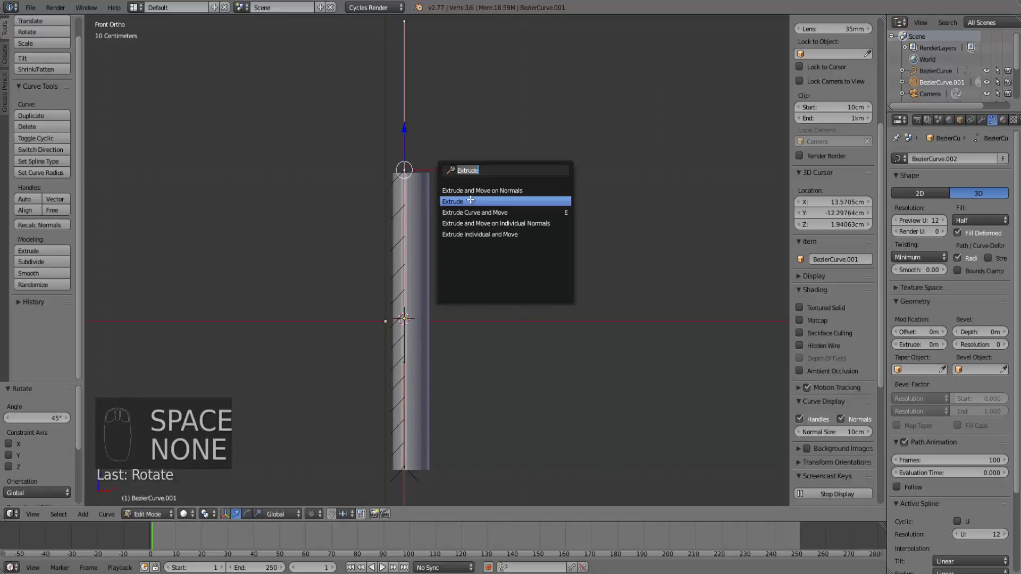
key("g")
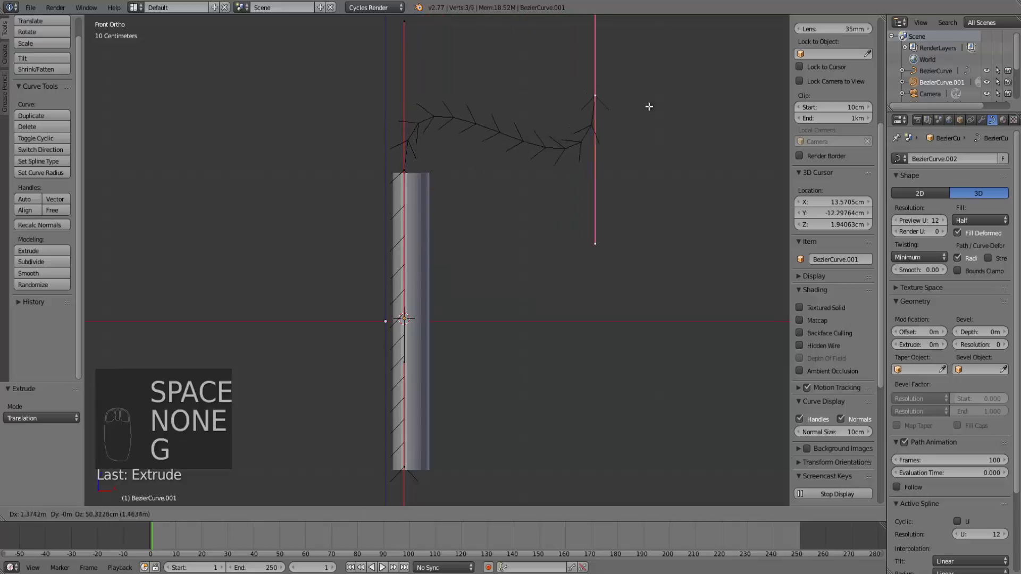
key("r")
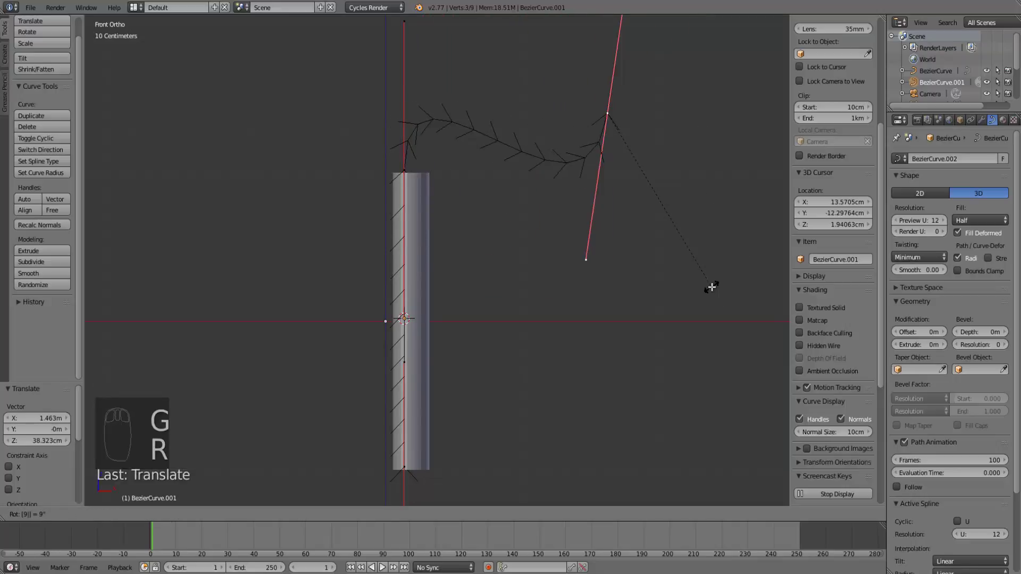
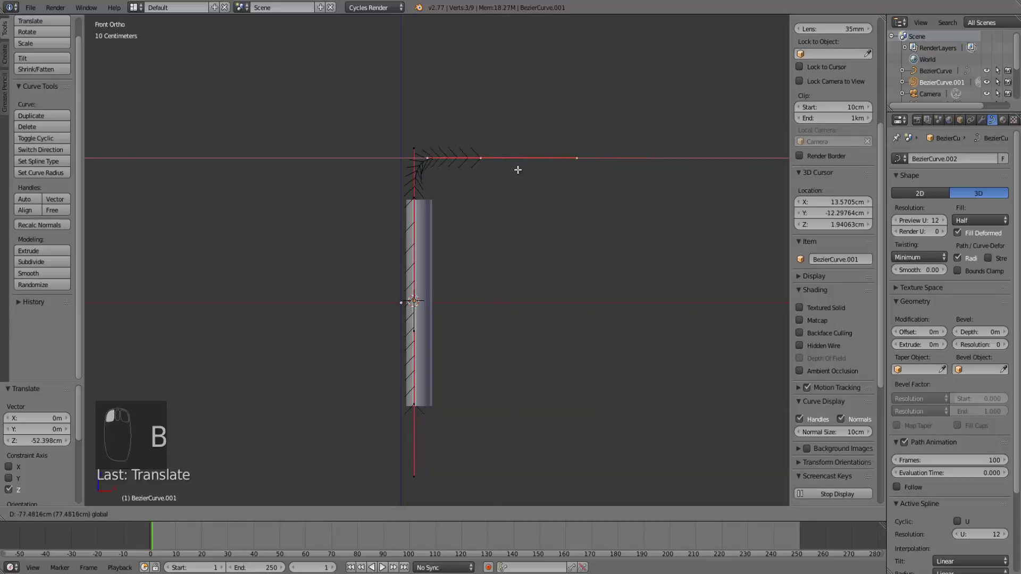
key("Tab")
middle_click(429, 196)
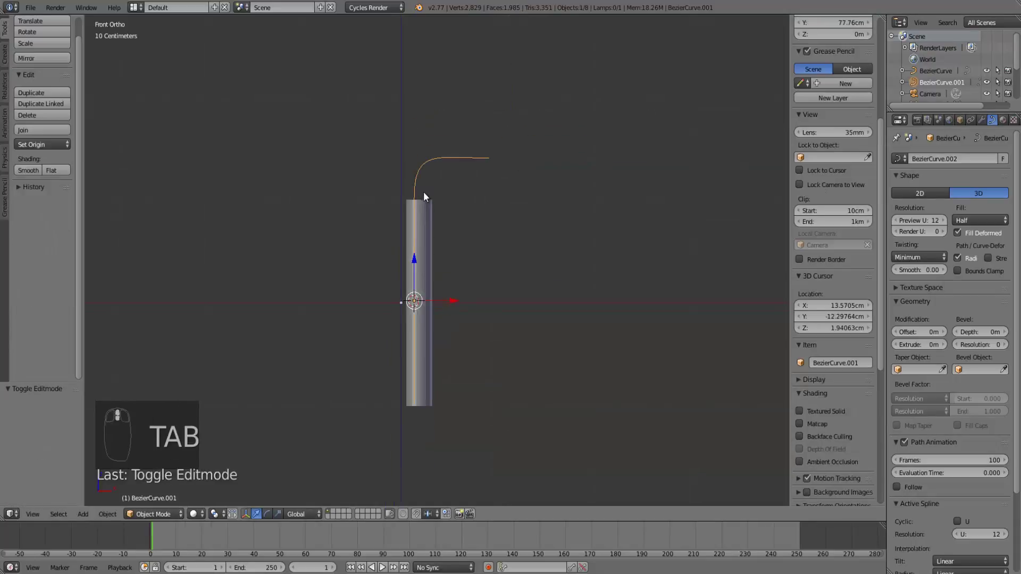
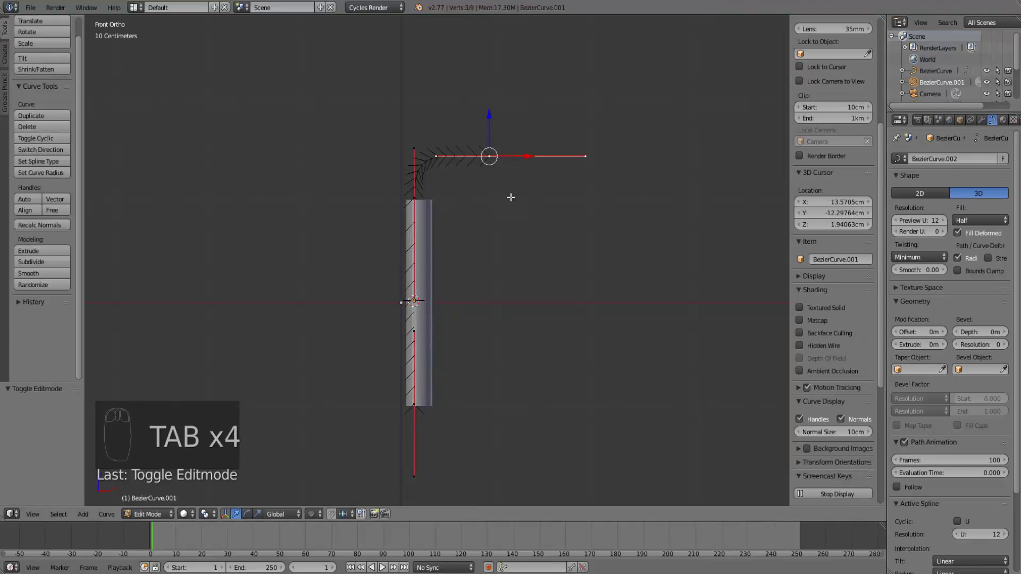
Step: Extrude another point into a long horizontal arm, leave editing and select the cylinder
key("space")
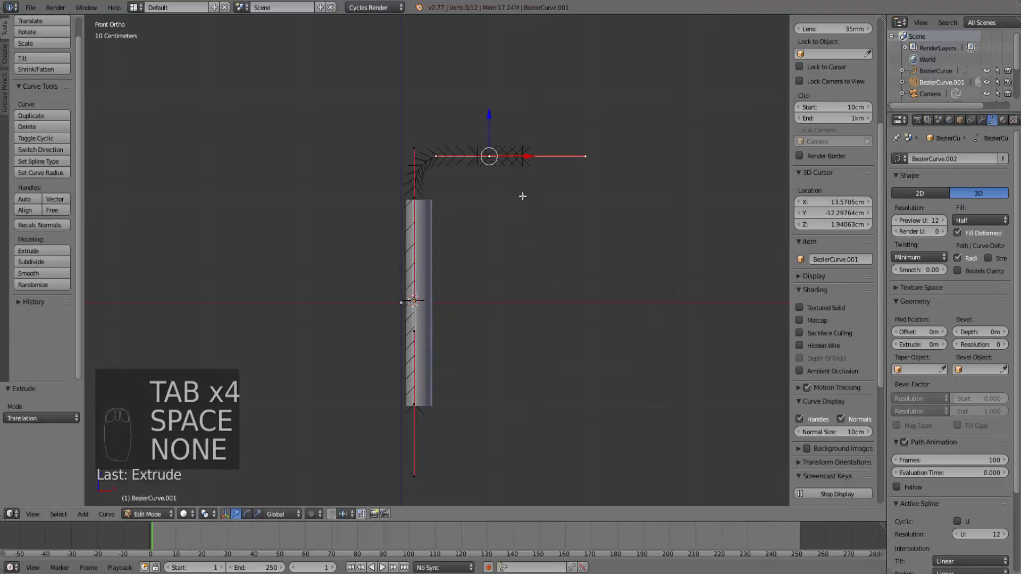
key("g")
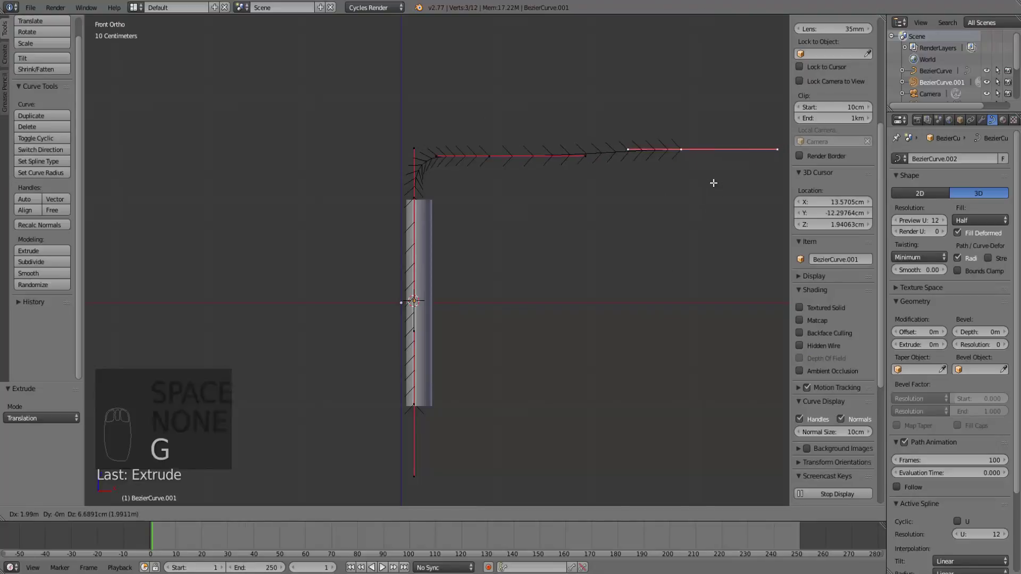
key("Tab")
right_click(426, 203)
Step: Add a Curve modifier targeting BezierCurve.001 and move the cylinder up along it into a bent pipe
left_click(979, 126)
left_click_drag(982, 126, 889, 227)
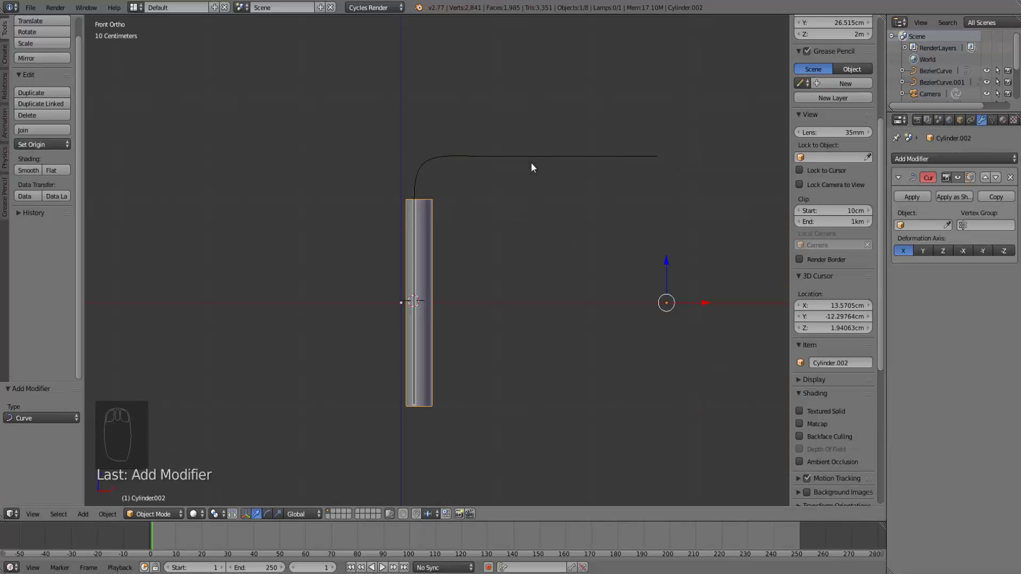
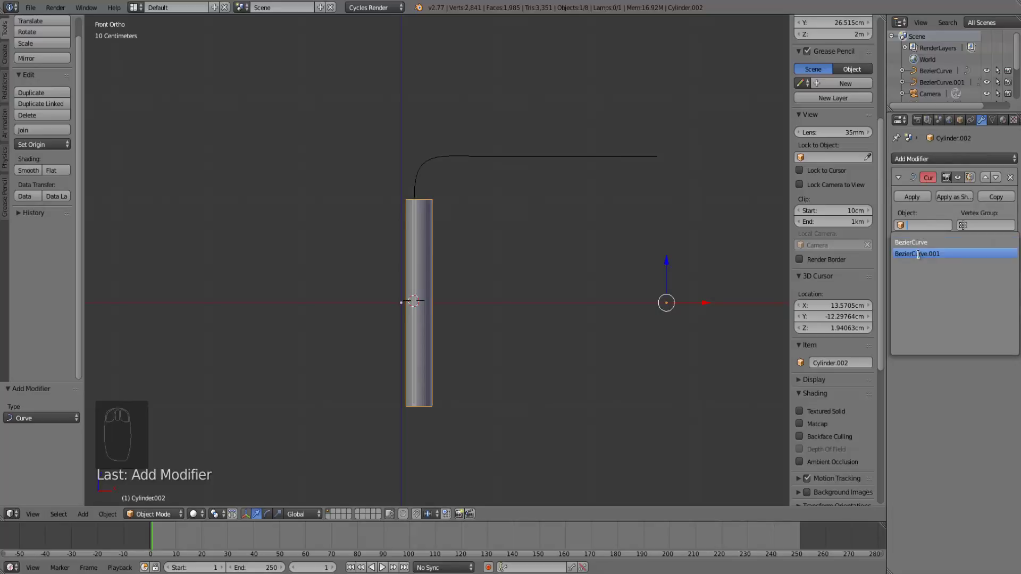
left_click_drag(431, 324, 491, 201)
key("g")
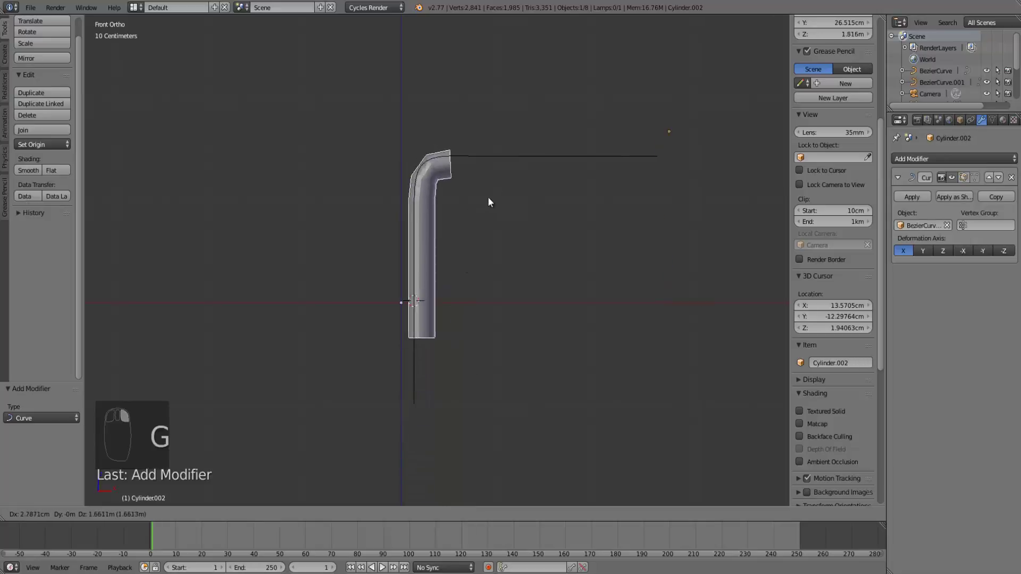